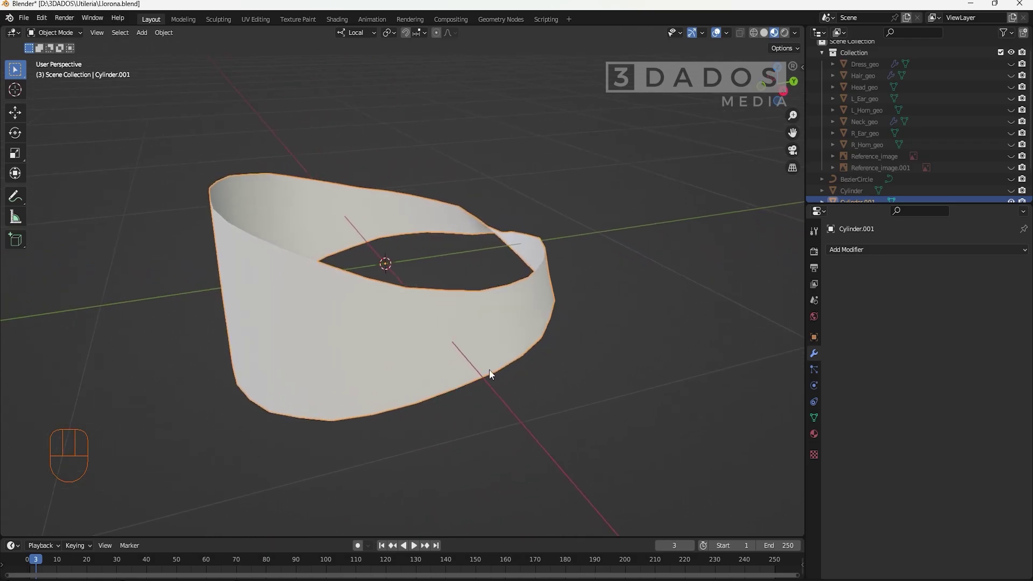
- Add a Solidify modifier to Cylinder.001 giving the band a 0.01 m wall
drag(860, 255, 848, 454)
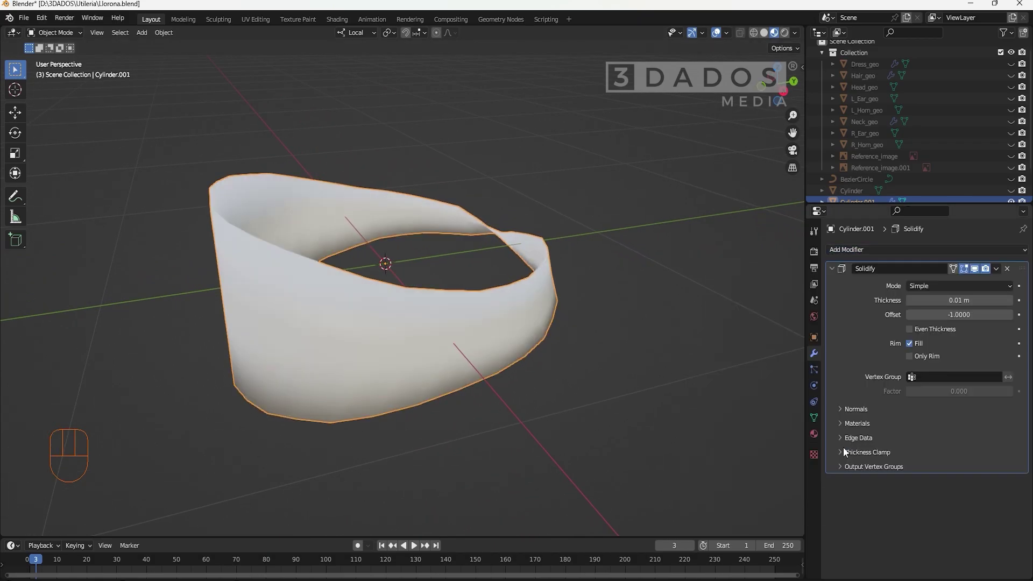
drag(941, 292, 946, 307)
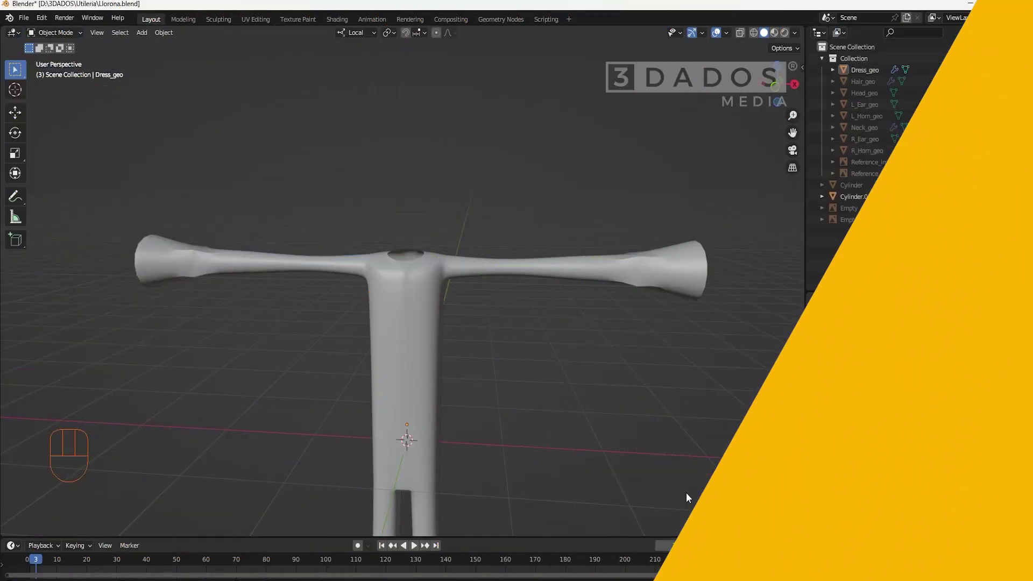
- Orbit around Dress_geo to view its 0.05 m solidified shell from several sides
drag(660, 430, 637, 431)
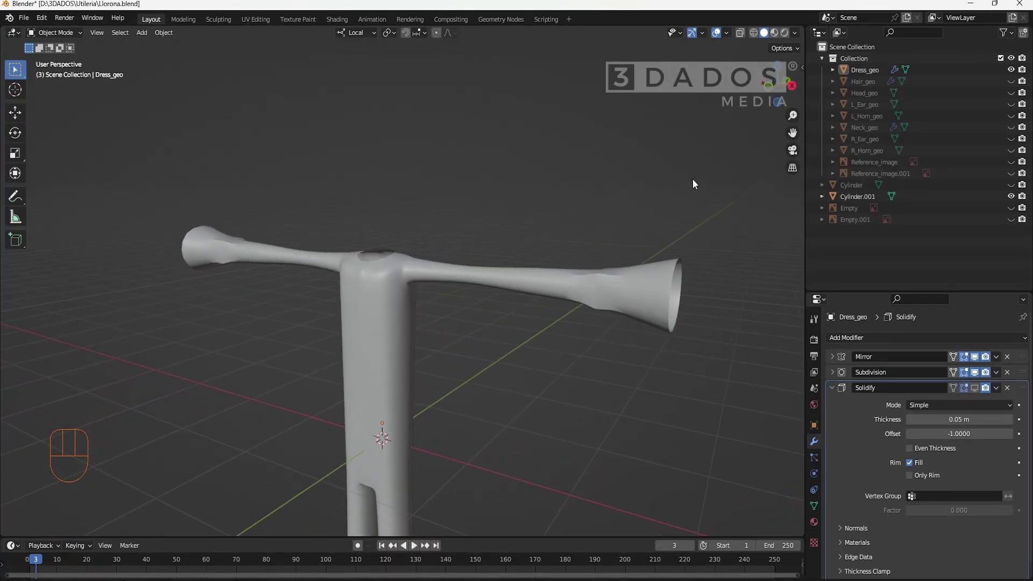
drag(729, 39, 572, 352)
drag(458, 323, 490, 324)
drag(477, 318, 399, 245)
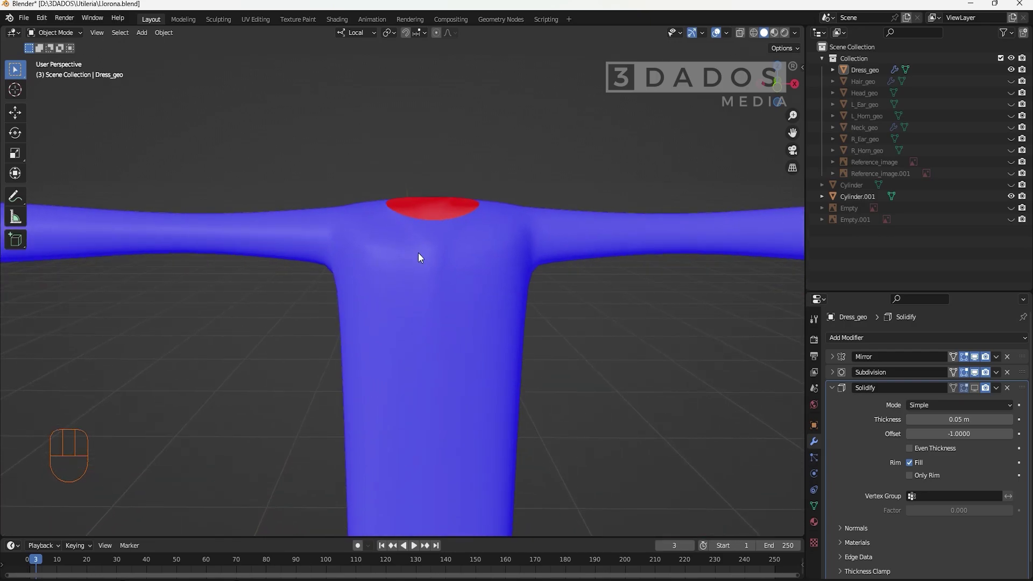
drag(488, 236, 488, 345)
drag(548, 299, 636, 409)
- Enable the Face Orientation overlay so the dress shows blue outward and red inward faces
middle_click(695, 415)
middle_click(641, 367)
drag(615, 372, 491, 308)
drag(619, 327, 537, 331)
click(728, 37)
drag(479, 258, 462, 245)
click(728, 37)
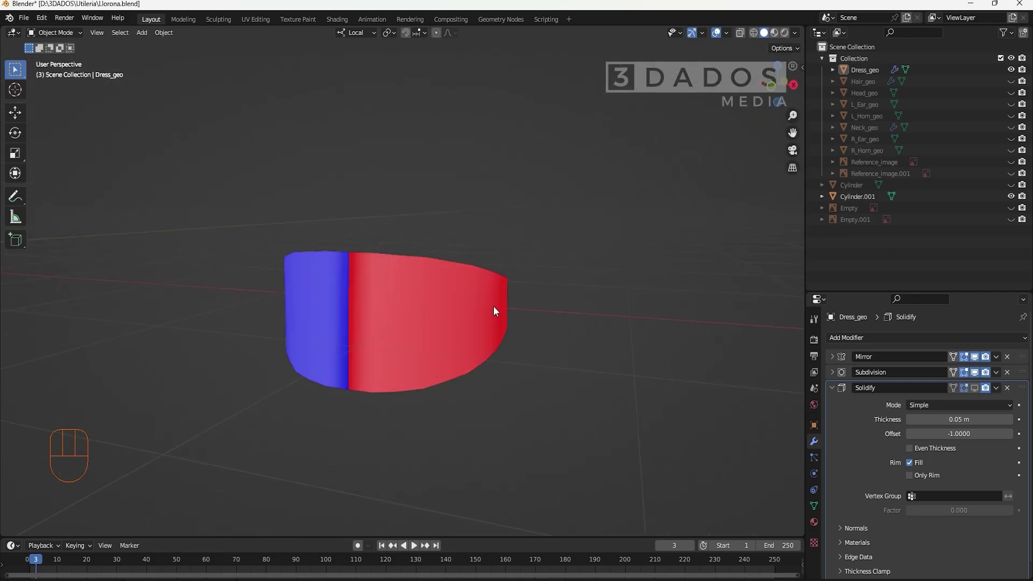
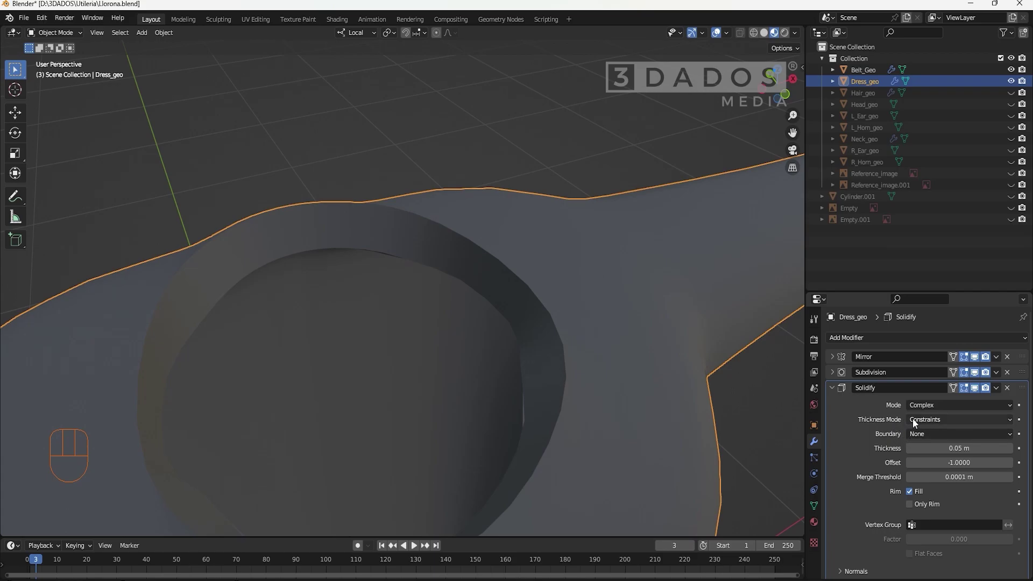
- Set the dress Solidify to Fixed thickness with Round boundary and view the neck opening
drag(916, 423, 921, 433)
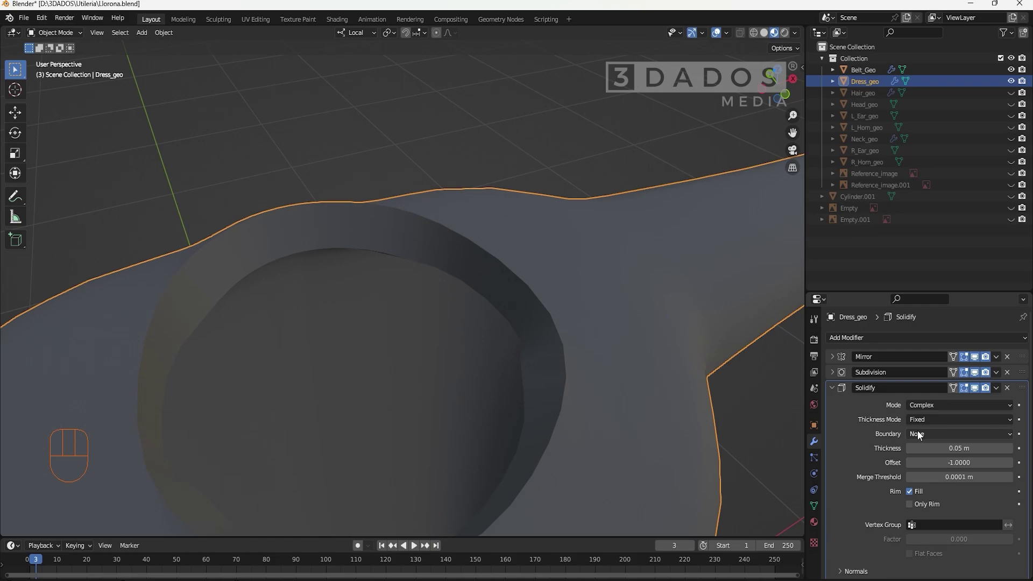
drag(924, 441, 927, 462)
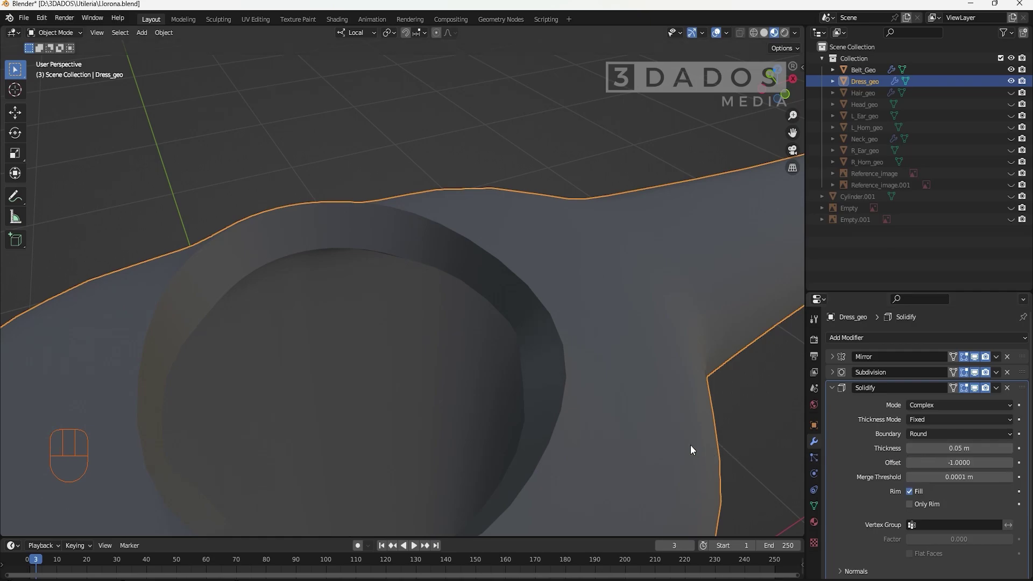
drag(685, 447, 654, 442)
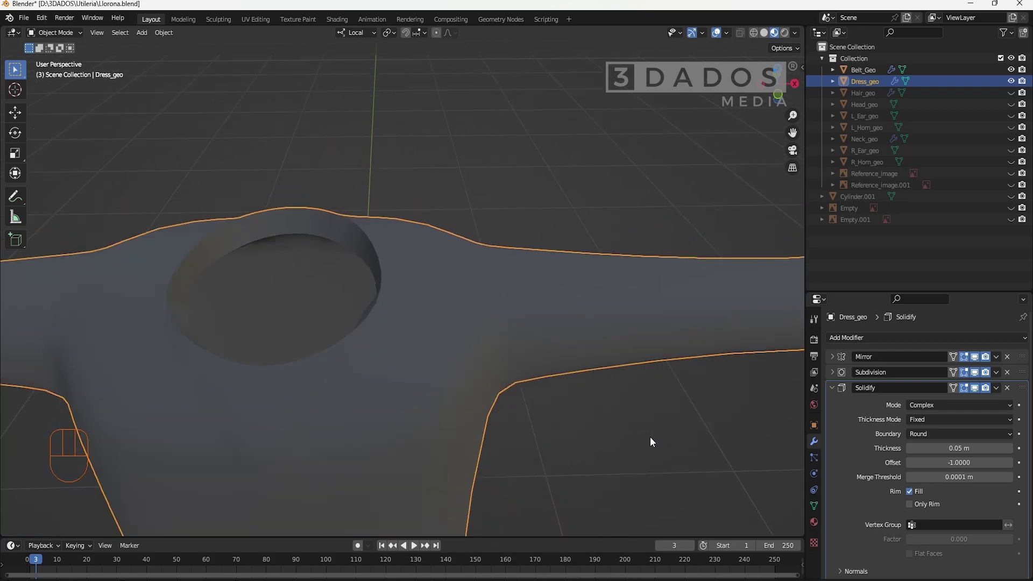
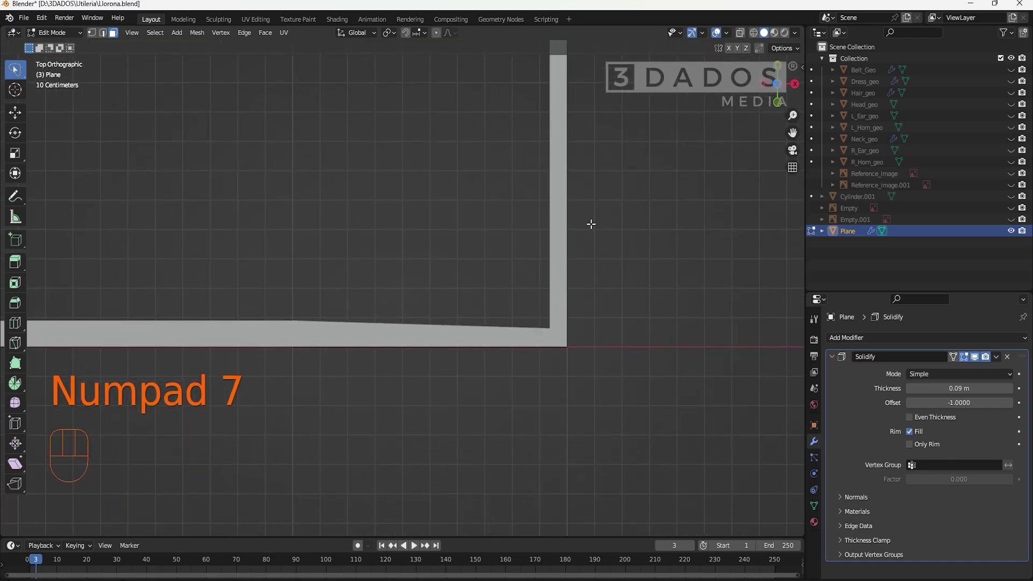
- Enable Even Thickness so the L-shaped plane's corner walls stay uniform width
click(914, 422)
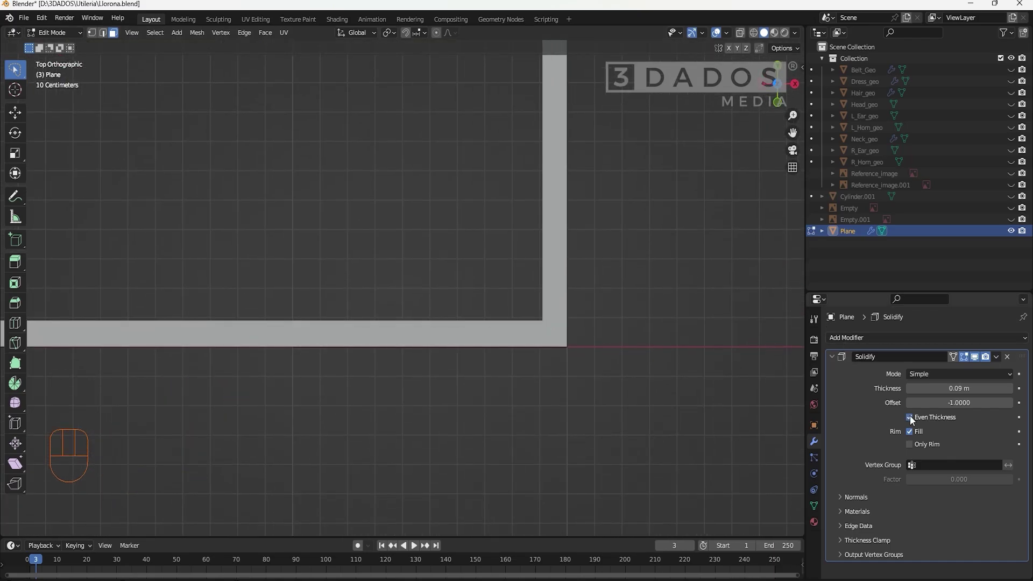
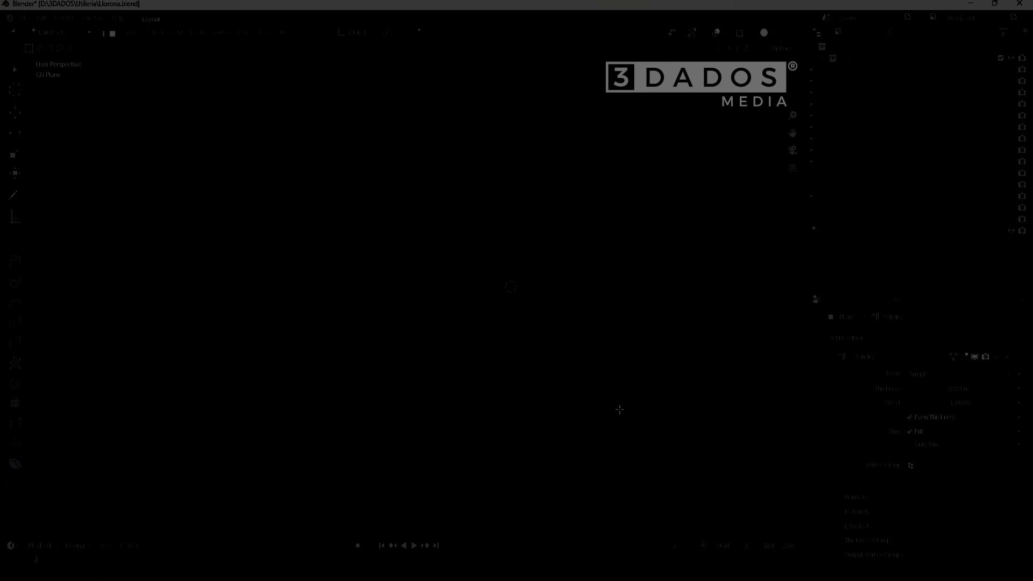
- Give the purple plane a Cloth simulation with Self Collisions enabled
click(470, 363)
click(846, 356)
click(592, 195)
click(860, 368)
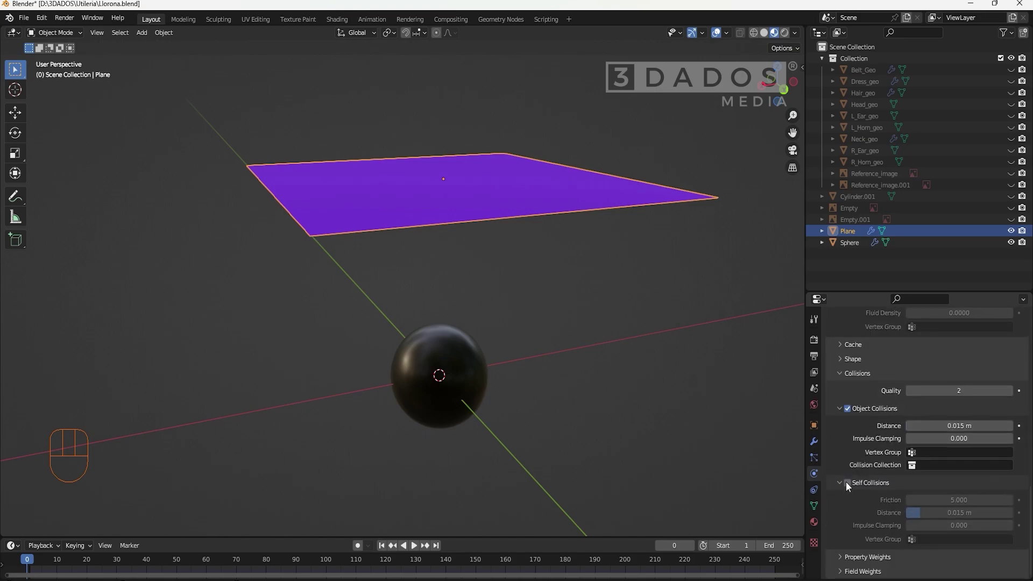
click(852, 489)
- Play the cloth simulation over the sphere, then rewind to frame 0
click(420, 547)
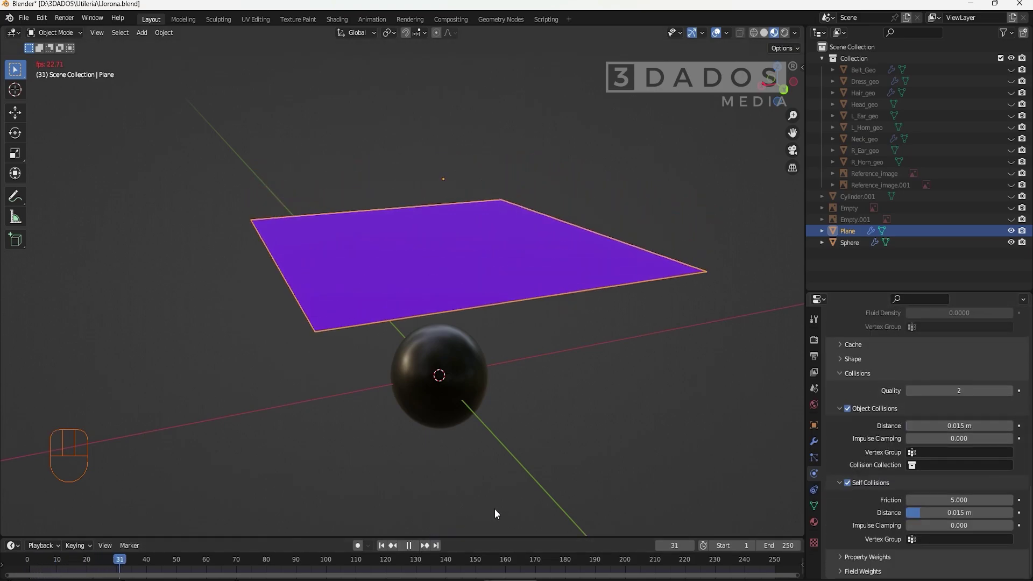
drag(492, 512, 513, 464)
click(451, 545)
drag(609, 564, 109, 522)
drag(483, 286, 460, 327)
click(816, 446)
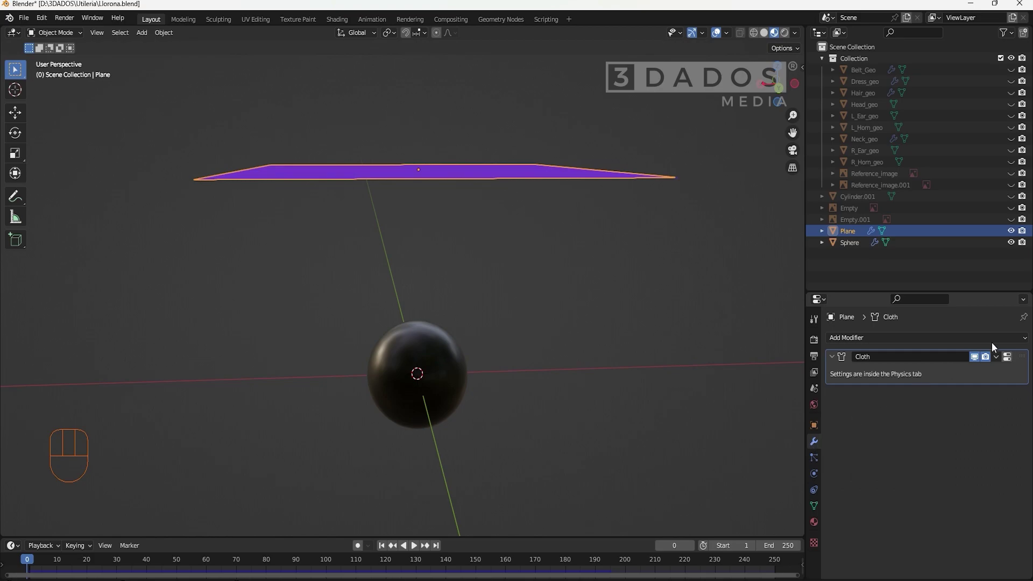
- Add a 0.06 m Solidify below Cloth and play the thick fabric draping over the sphere
drag(1009, 339, 830, 266)
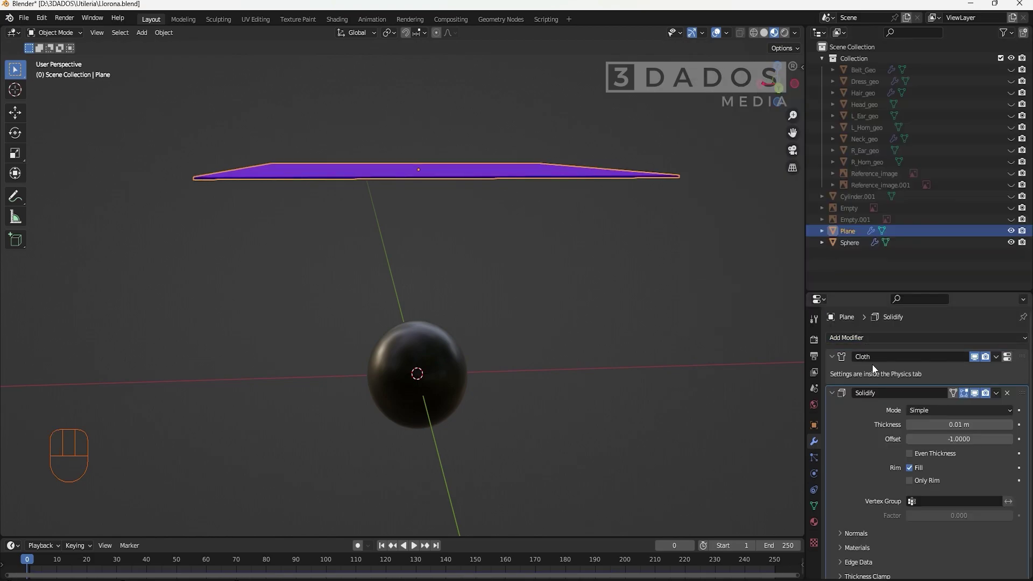
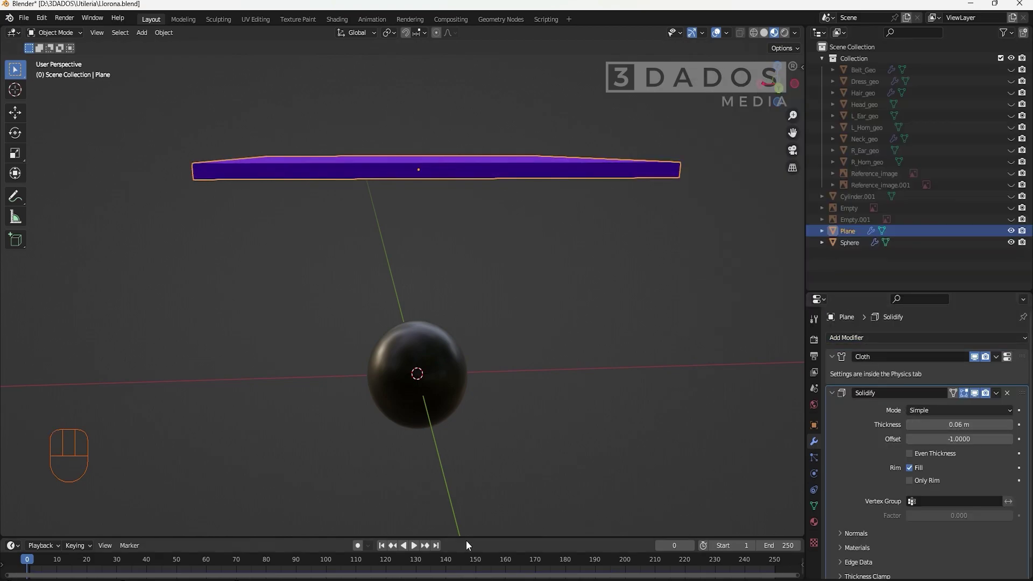
click(413, 546)
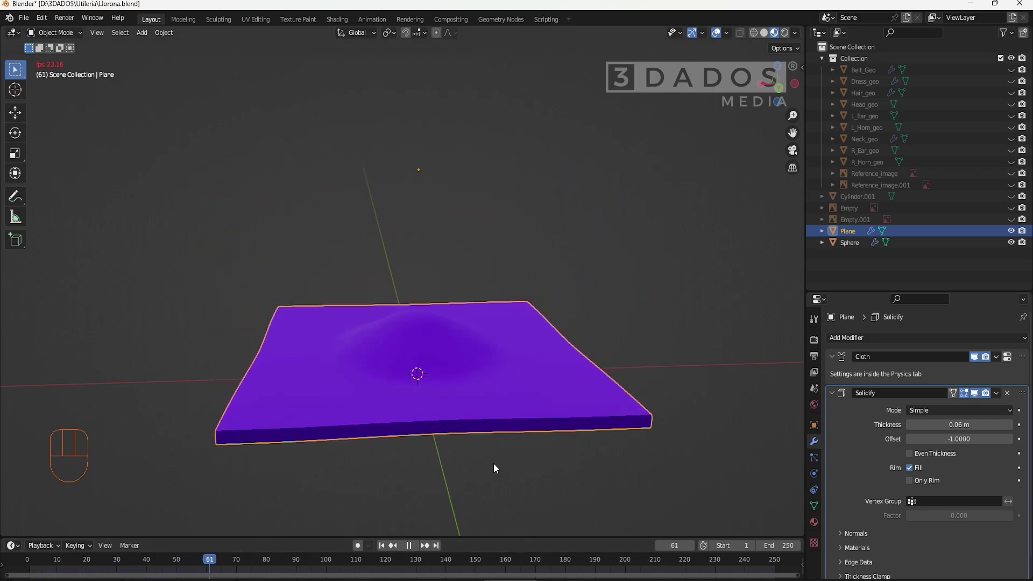
drag(506, 465, 481, 394)
drag(481, 395, 501, 416)
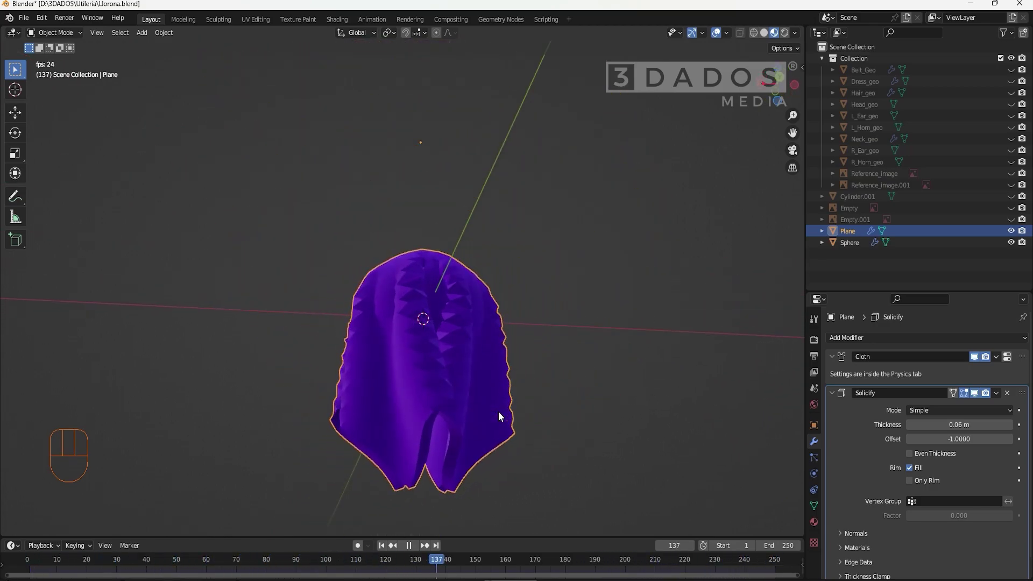